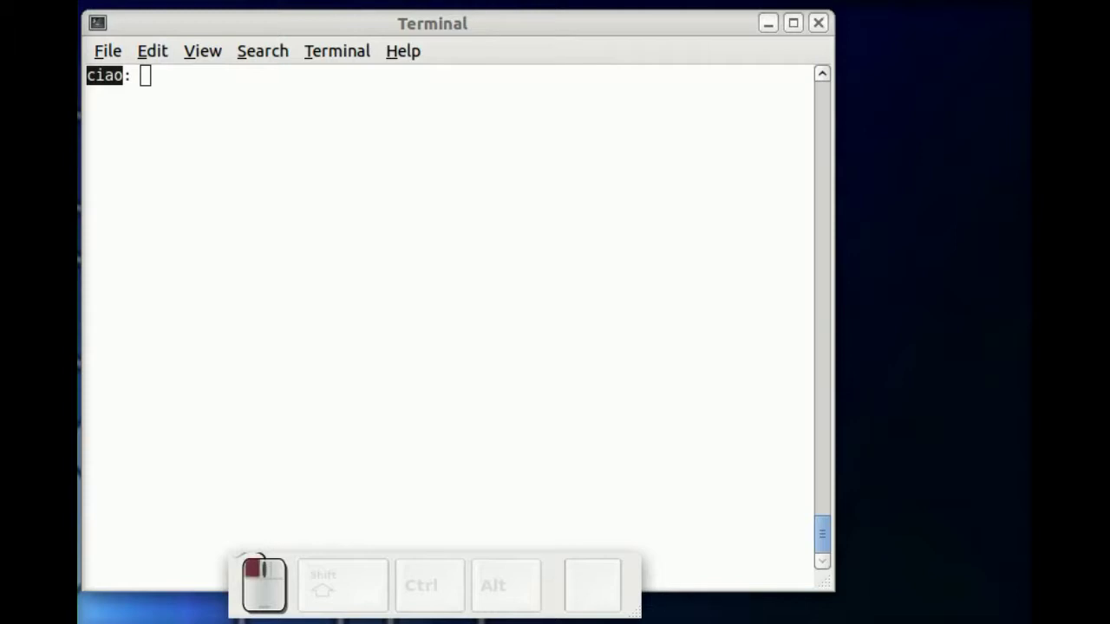
Paste the wavdetect command on 635_bin_4.fits producing cell.fits into the terminal.
{"action": "middle_click", "coordinate": [266, 361]}
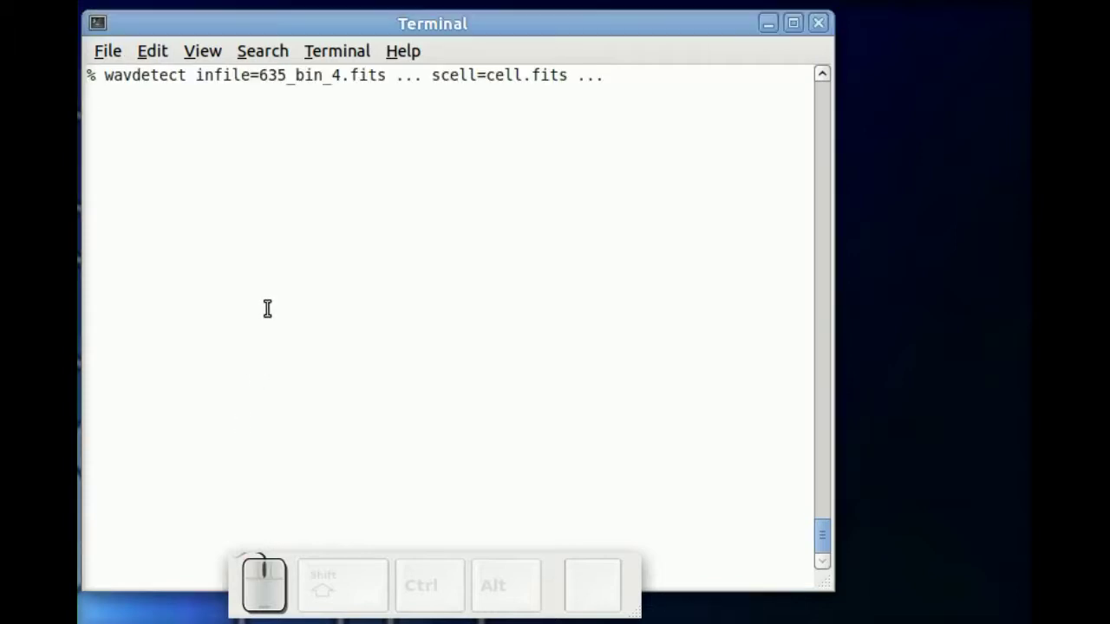
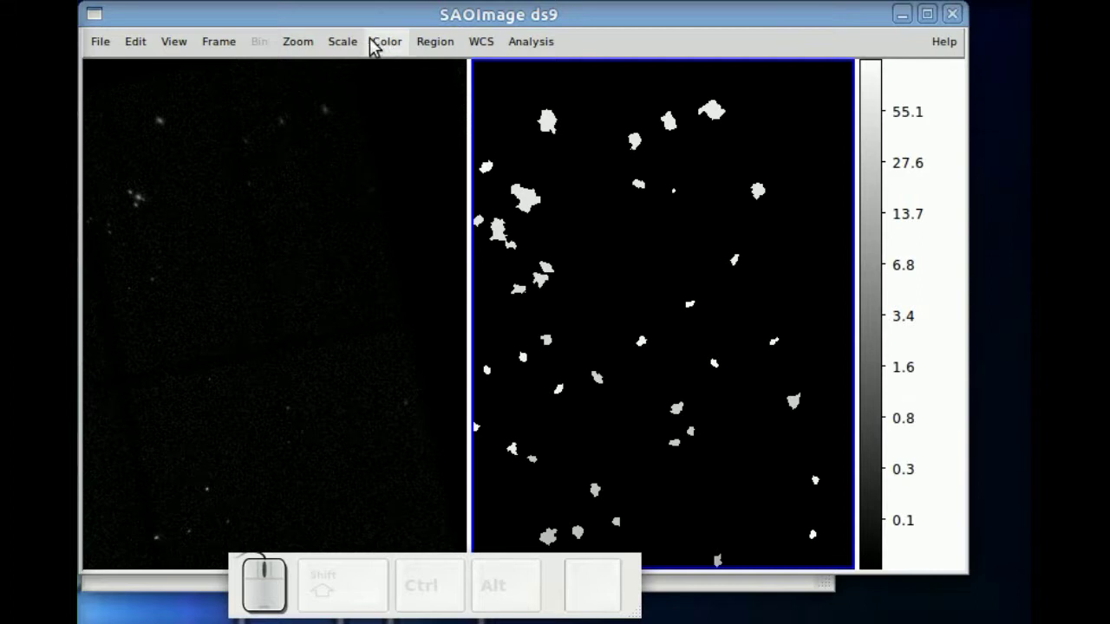
Give the X-ray image frame a stronger intensity scaling so the detector chips show.
{"action": "left_click", "coordinate": [349, 52]}
{"action": "left_click", "coordinate": [360, 90]}
{"action": "left_click", "coordinate": [363, 216]}
{"action": "right_click", "coordinate": [344, 206]}
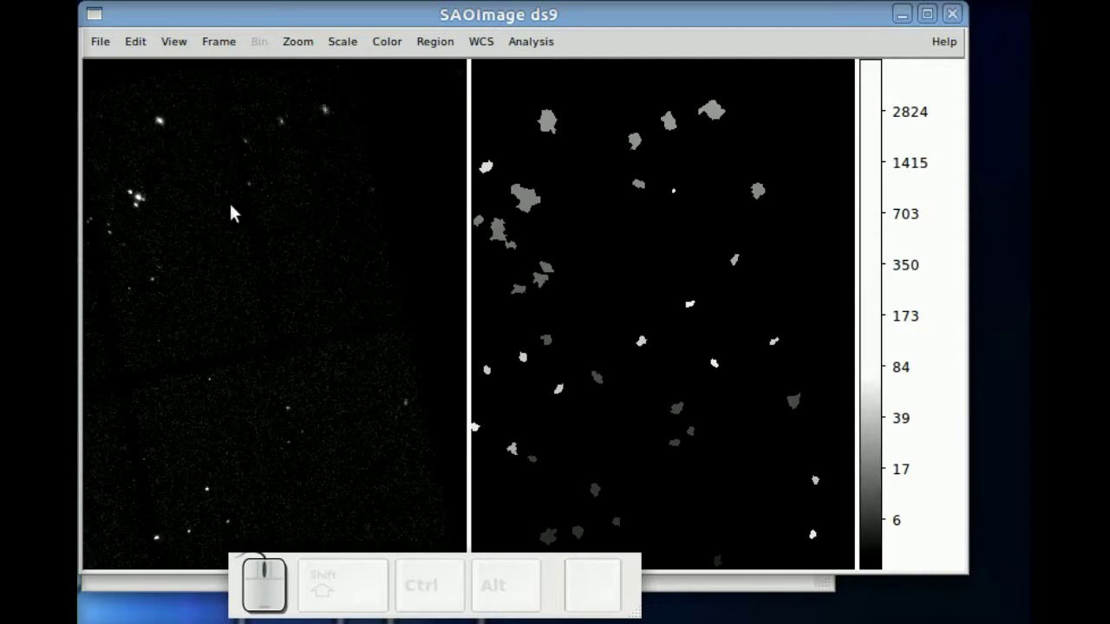
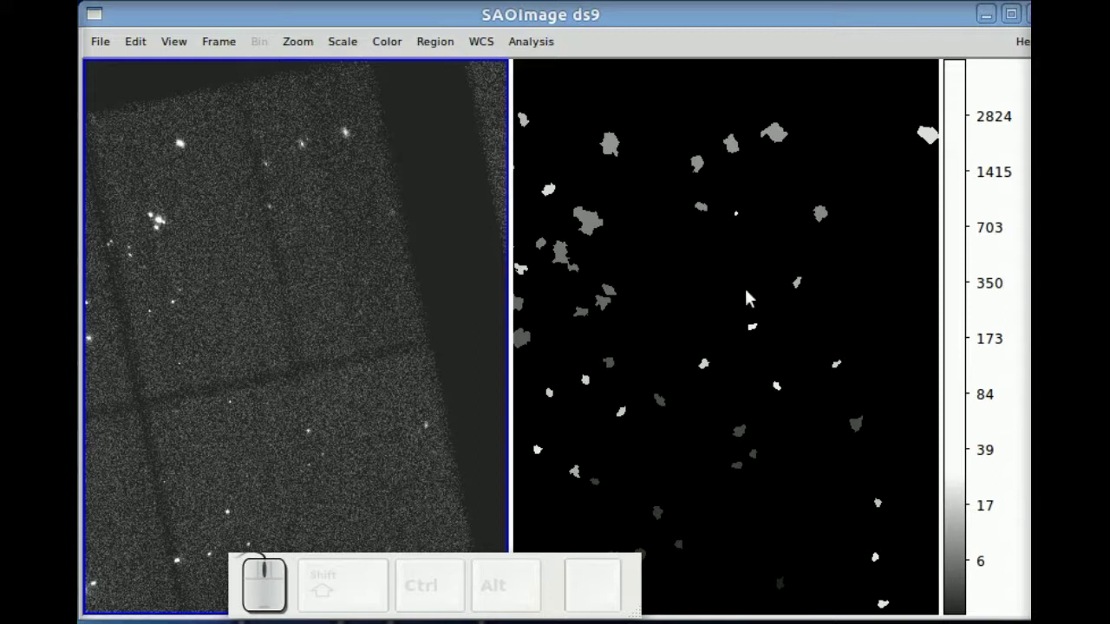
{"action": "key", "text": "Tab"}
Colour the source-cell map frame red, green and blue and show a single frame at a time.
{"action": "left_click", "coordinate": [395, 54]}
{"action": "left_click", "coordinate": [425, 381]}
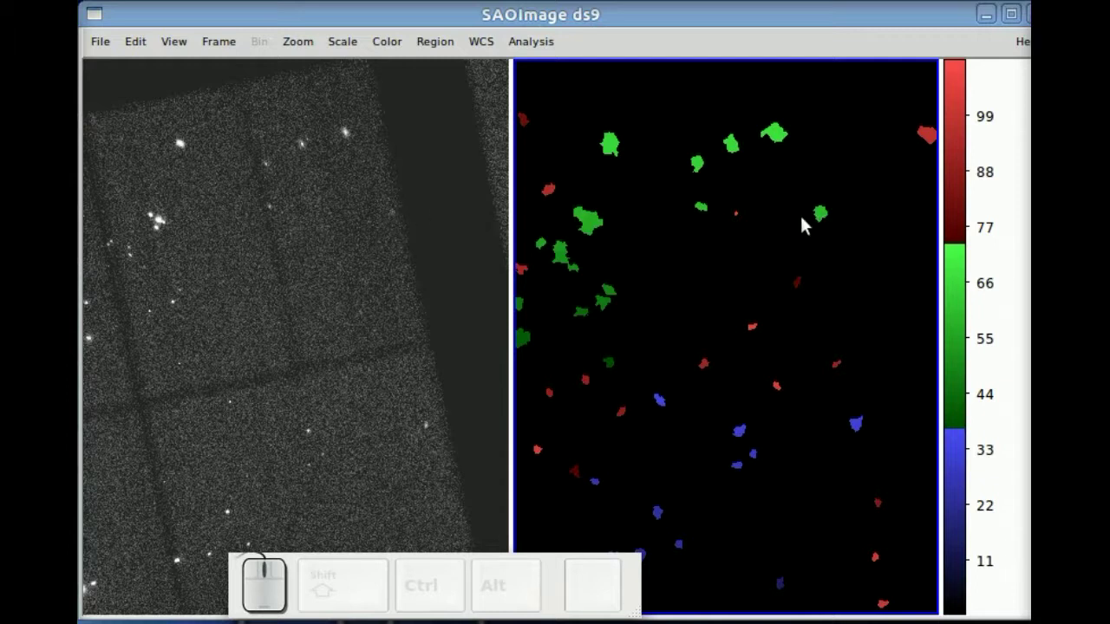
{"action": "left_click", "coordinate": [229, 51]}
{"action": "left_click", "coordinate": [267, 261]}
Cycle between the coloured cell map and the brightened X-ray image frames.
{"action": "key", "text": "Tab"}
{"action": "key", "text": "Tab"}
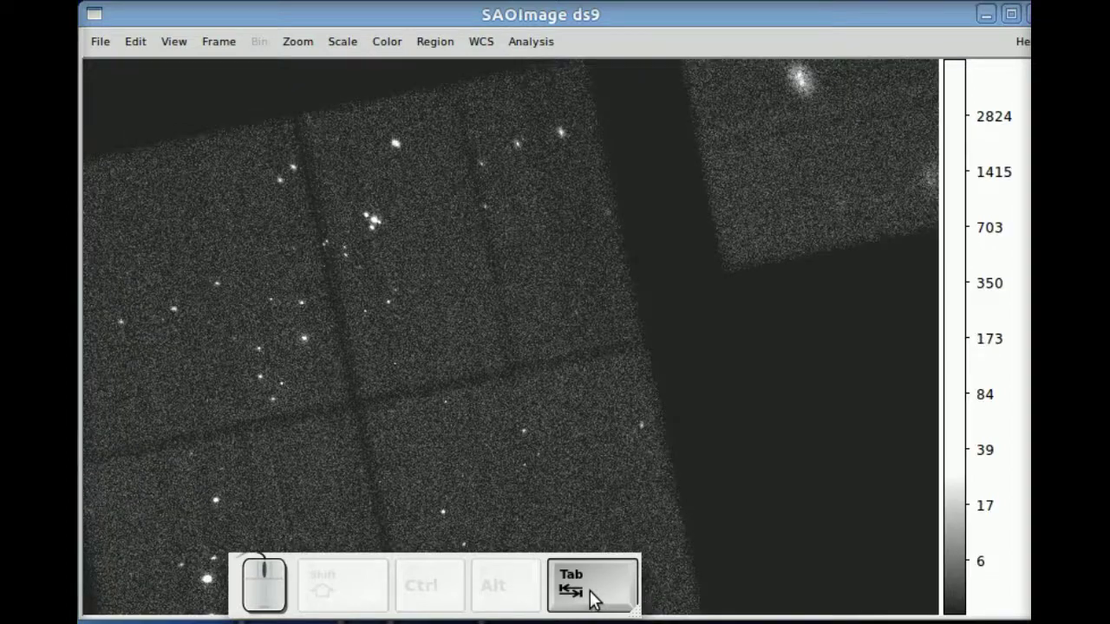
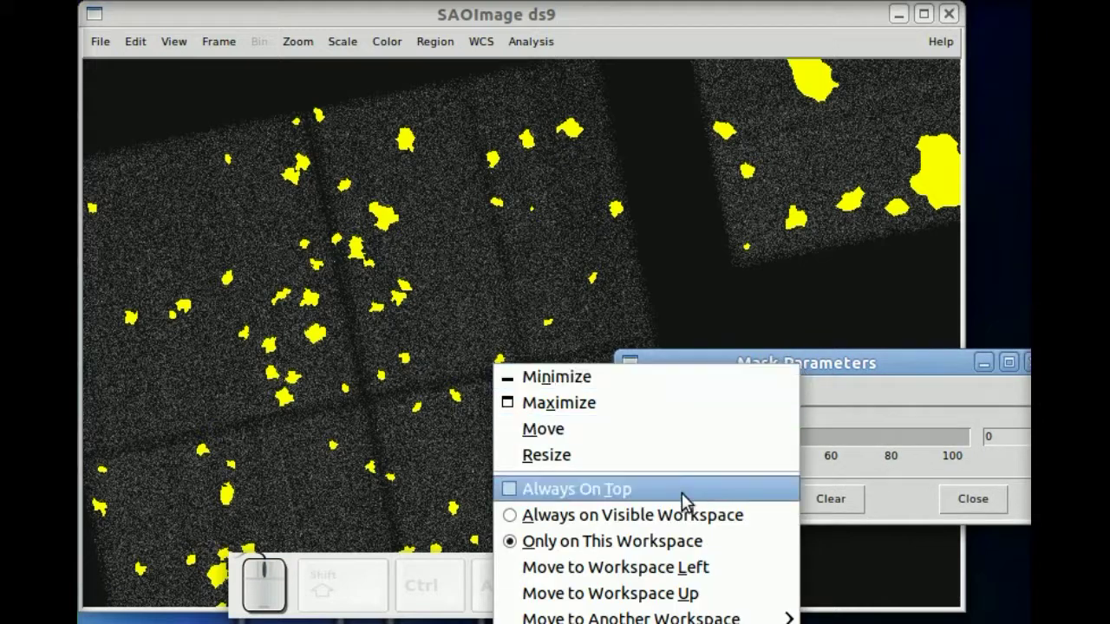
Keep Mask Parameters always on top and set mask transparency to 28, zooming to check.
{"action": "left_click", "coordinate": [687, 497]}
{"action": "left_click_drag", "start_coordinate": [650, 449], "coordinate": [375, 224]}
{"action": "scroll", "scroll_direction": "up", "scroll_amount": 3}
{"action": "scroll", "scroll_direction": "up", "scroll_amount": 3}
{"action": "scroll", "scroll_direction": "down", "scroll_amount": 3}
{"action": "scroll", "scroll_direction": "down", "scroll_amount": 3}
{"action": "scroll", "scroll_direction": "down", "scroll_amount": 3}
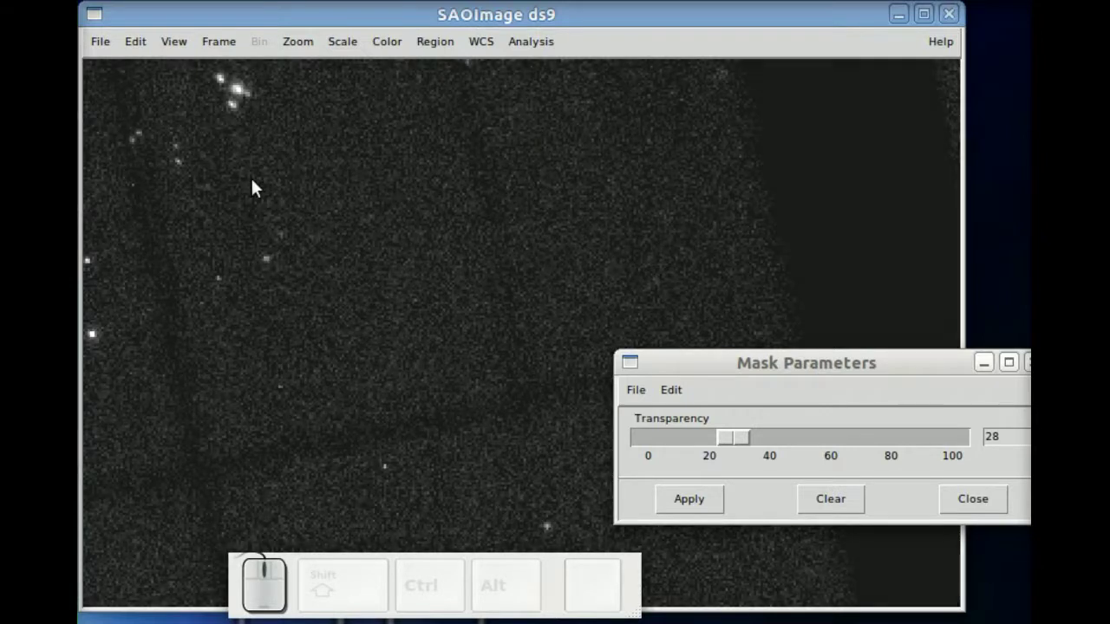
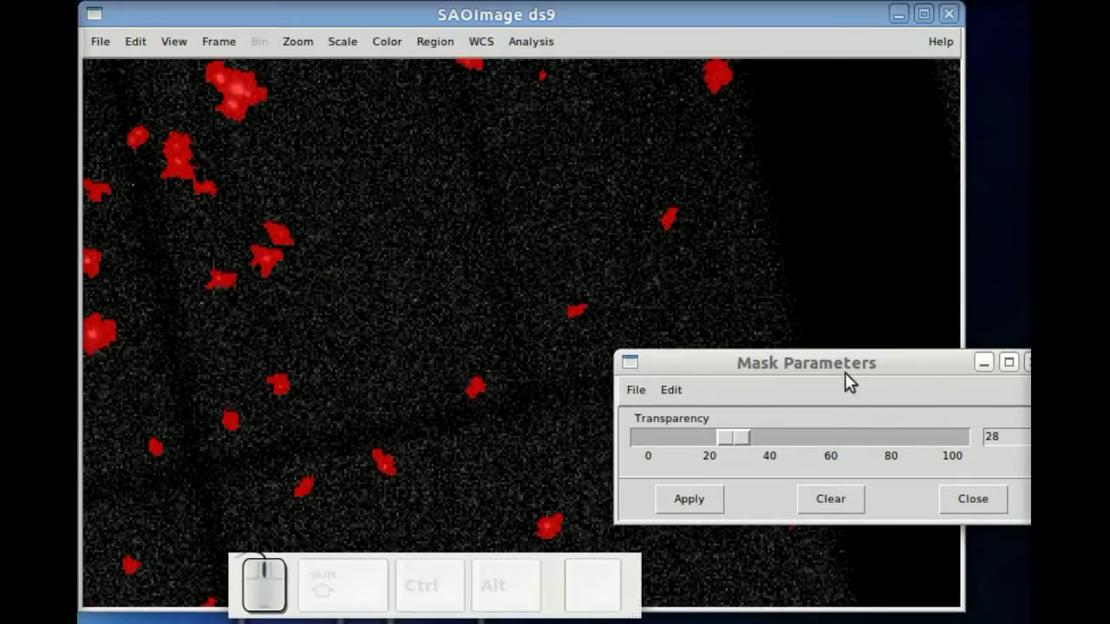
Zoom the view after reloading cell.fits as a red mask over the X-ray image.
{"action": "scroll", "scroll_direction": "up", "scroll_amount": 3}
Align the image to its standard orientation and raise mask transparency to 37.
{"action": "left_click", "coordinate": [310, 54]}
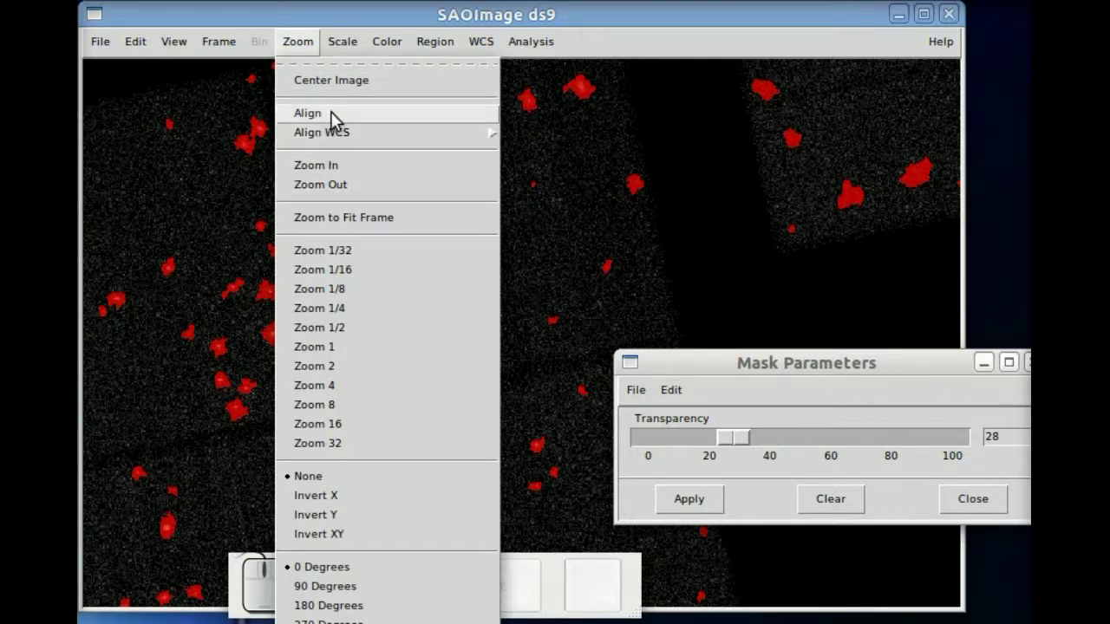
{"action": "left_click", "coordinate": [337, 353]}
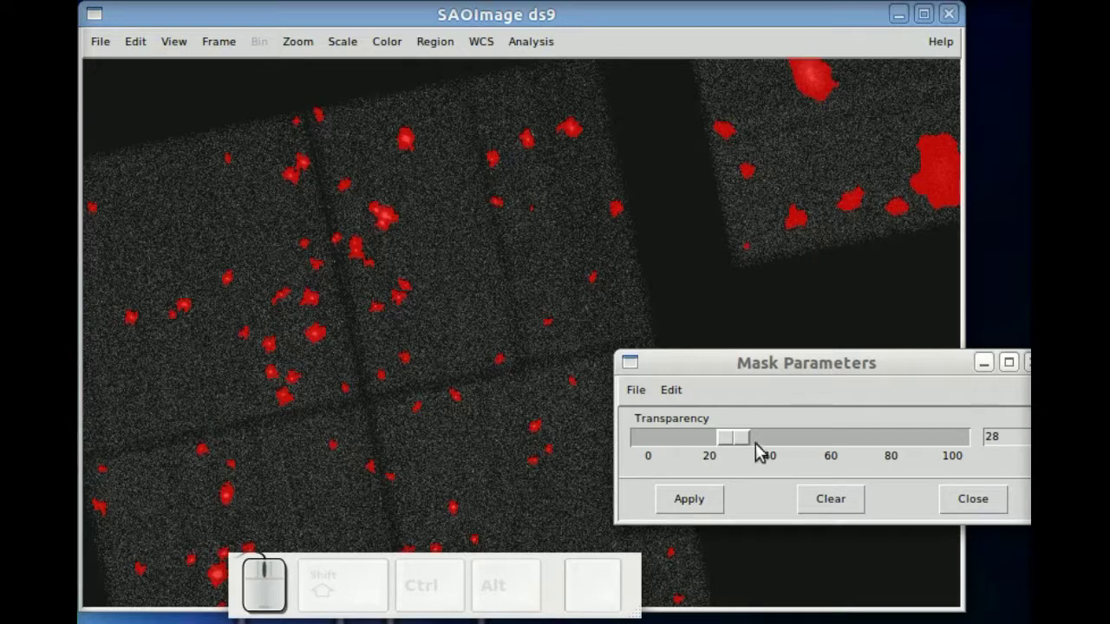
{"action": "left_click_drag", "start_coordinate": [745, 443], "coordinate": [759, 85]}
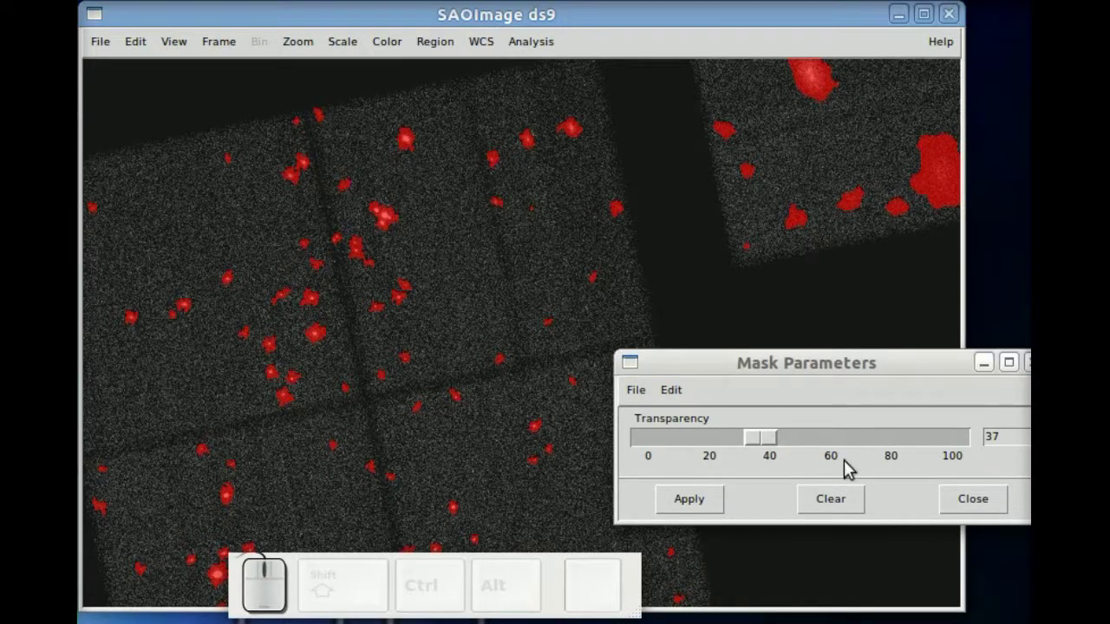
Clear the red mask from the image and close the Mask Parameters window.
{"action": "left_click", "coordinate": [841, 506]}
{"action": "left_click", "coordinate": [975, 504]}
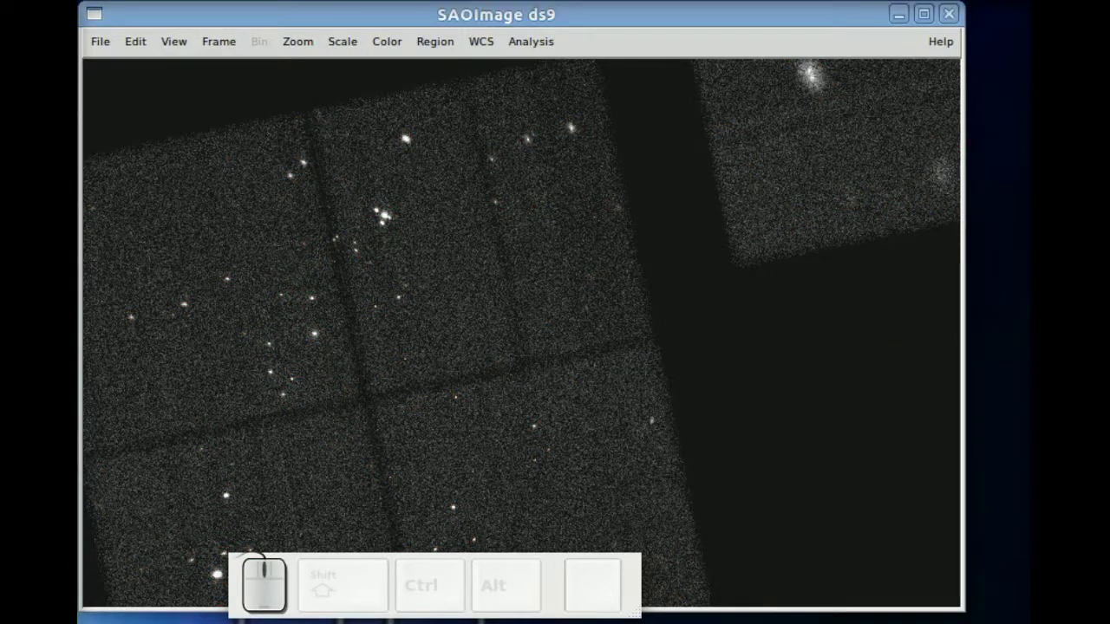